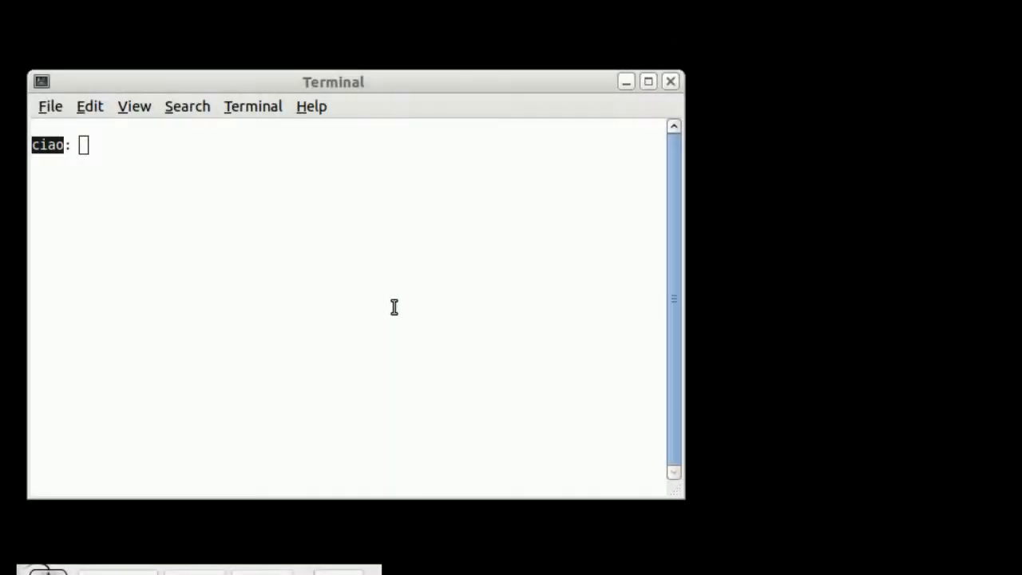
# Step: Focus the Terminal to run ds9 -restore ds9.bck -geometry +816+101
pyautogui.click(396, 304)
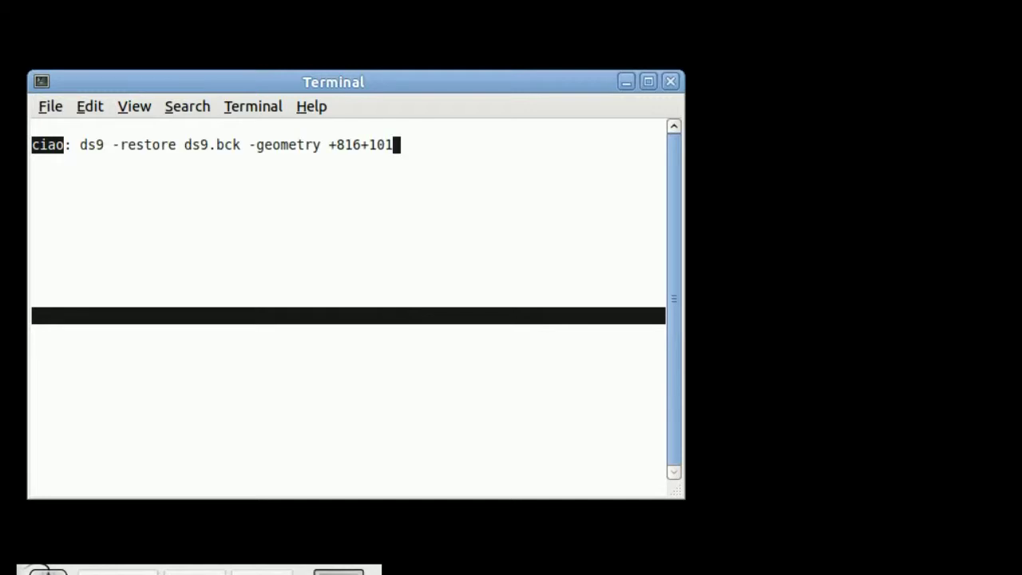
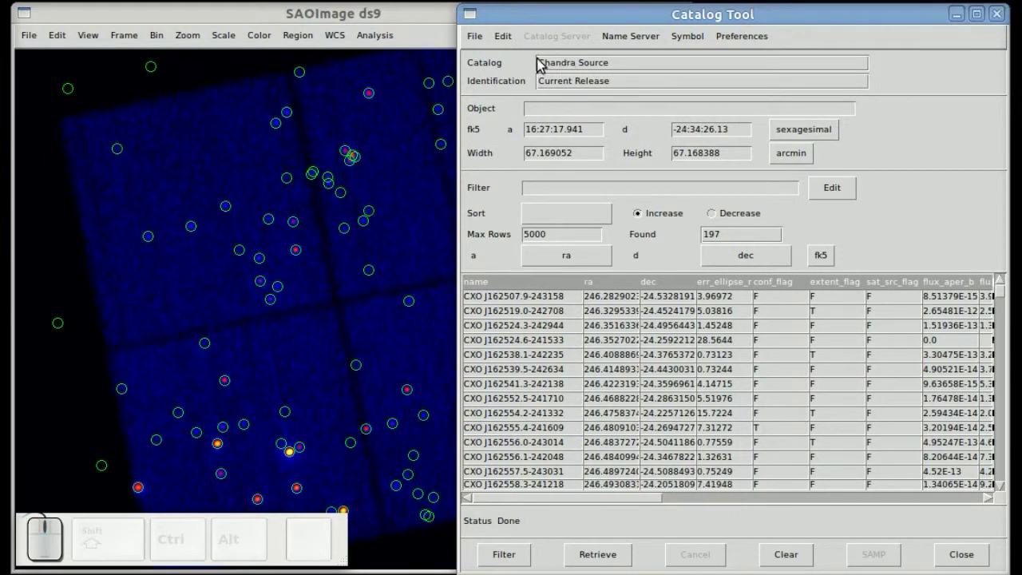
pyautogui.click(474, 40)
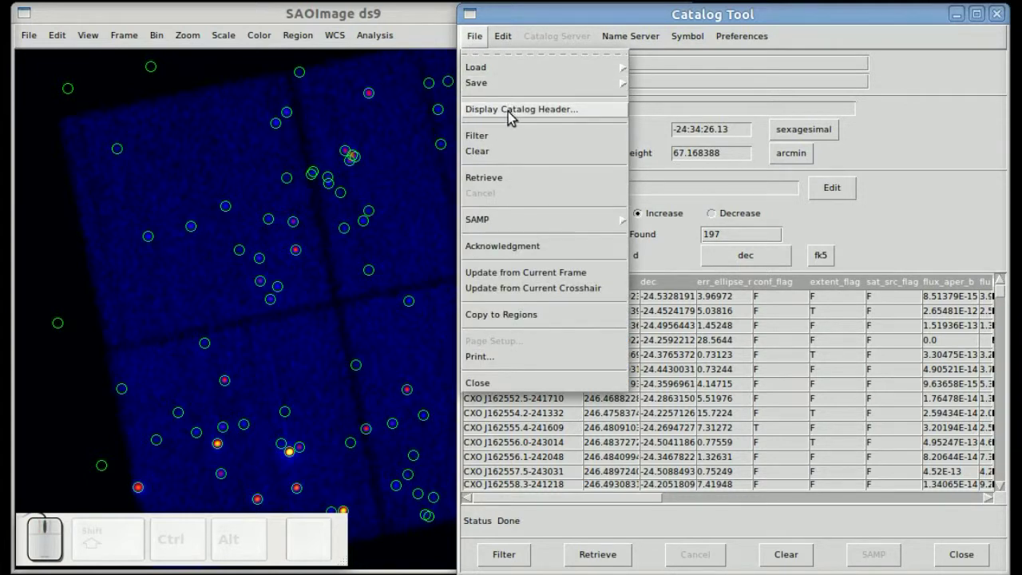
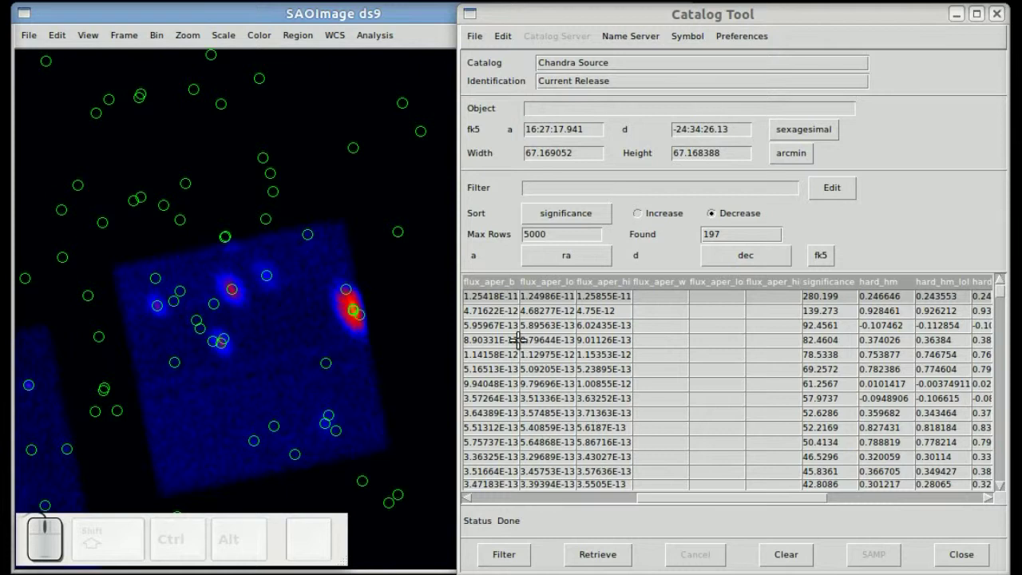
# Step: Centre the image on the second and third most significant catalog sources
pyautogui.click(504, 311)
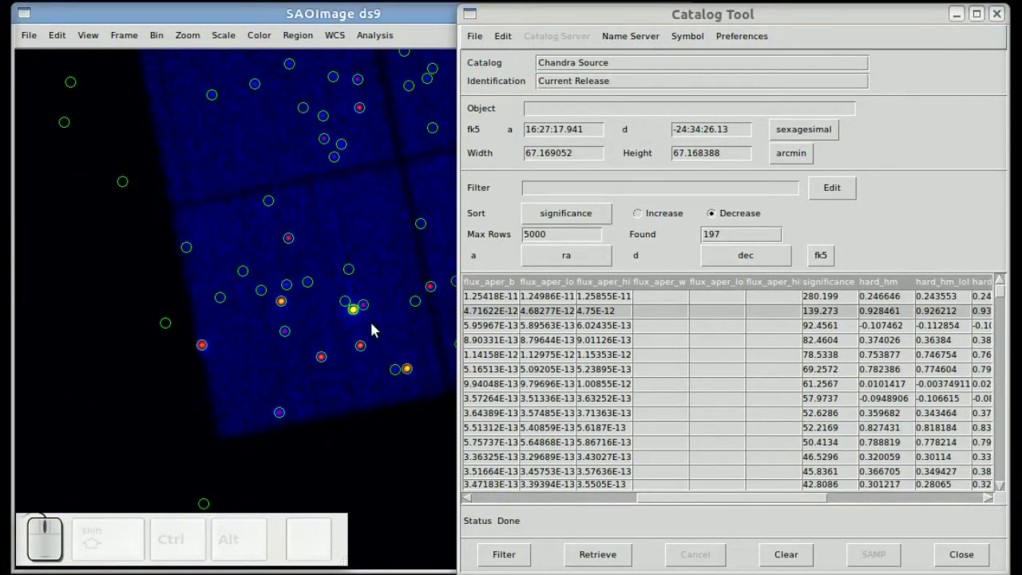
pyautogui.click(494, 323)
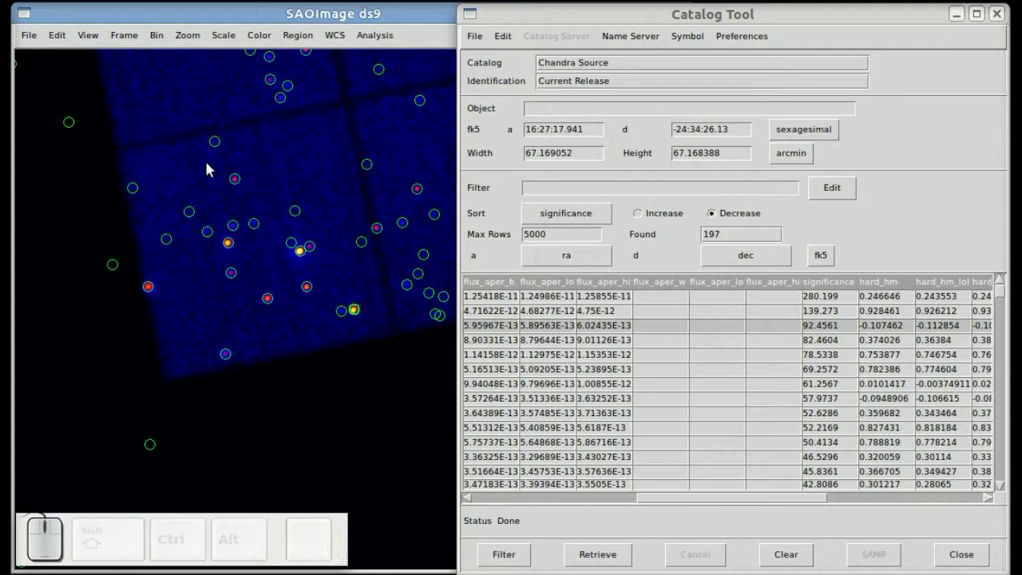
# Step: Remove the stray circle regions accidentally drawn on the image
pyautogui.moveTo(199, 168); pyautogui.dragTo(201, 183)
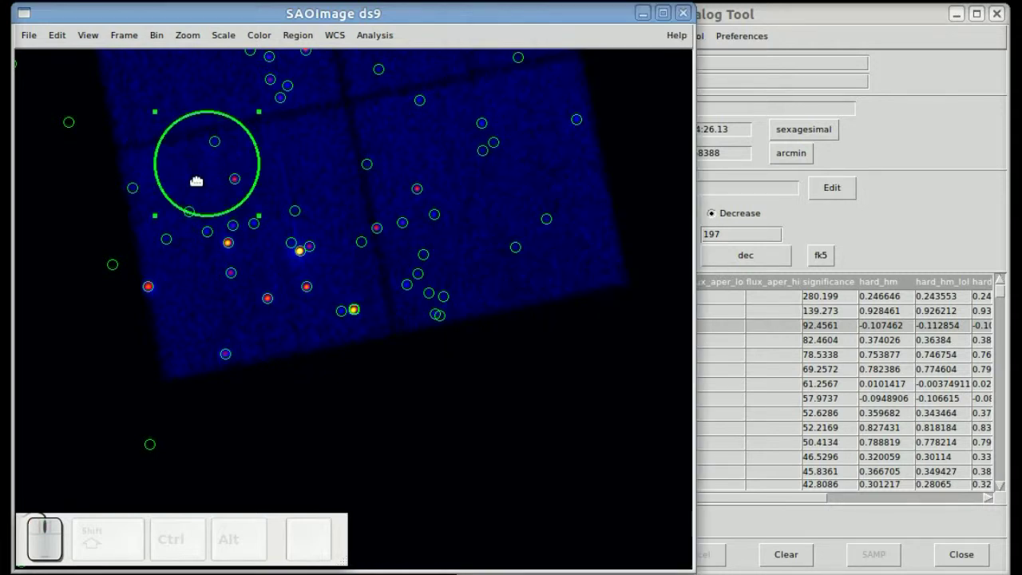
pyautogui.press('Delete')
pyautogui.click(301, 172)
pyautogui.click(303, 175)
pyautogui.press('Delete')
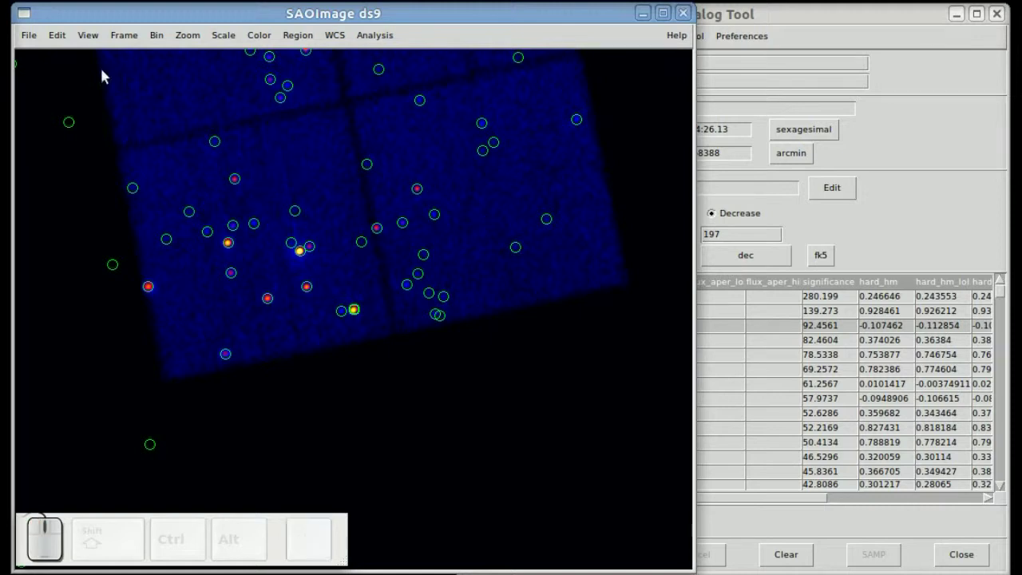
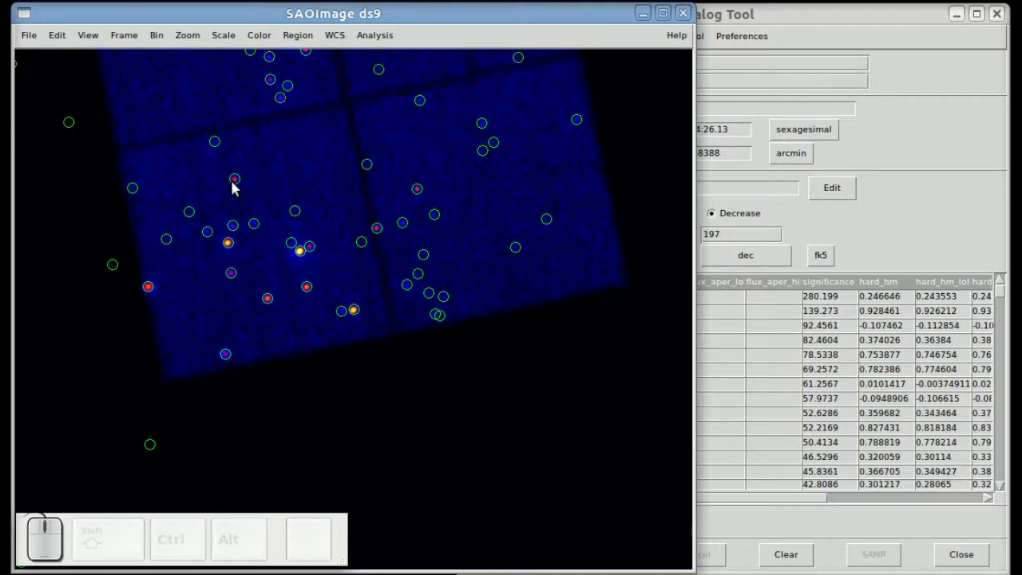
# Step: Pick a red source, the left-edge source and the top-right source to find their catalog rows
pyautogui.click(240, 190)
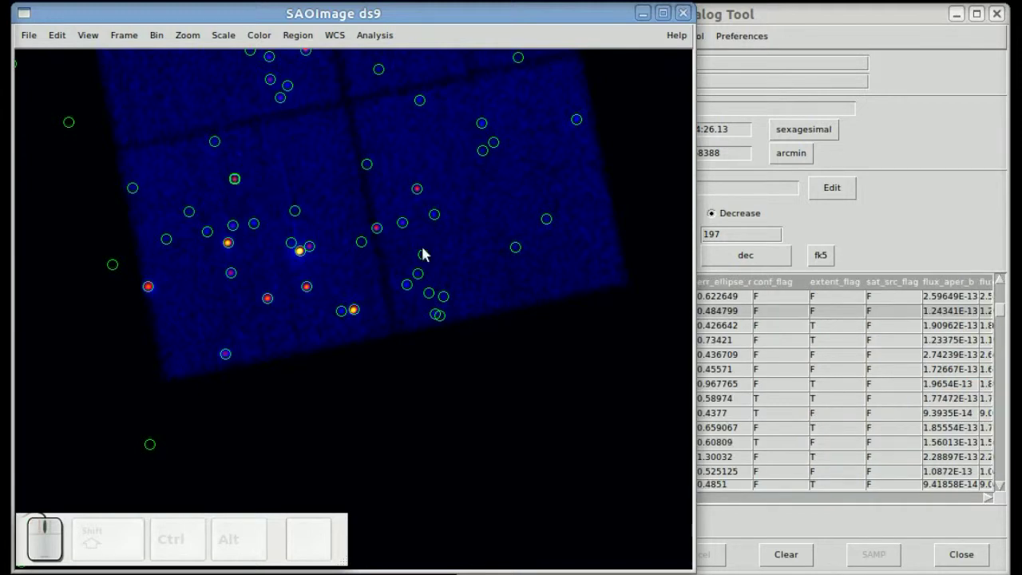
pyautogui.click(726, 15)
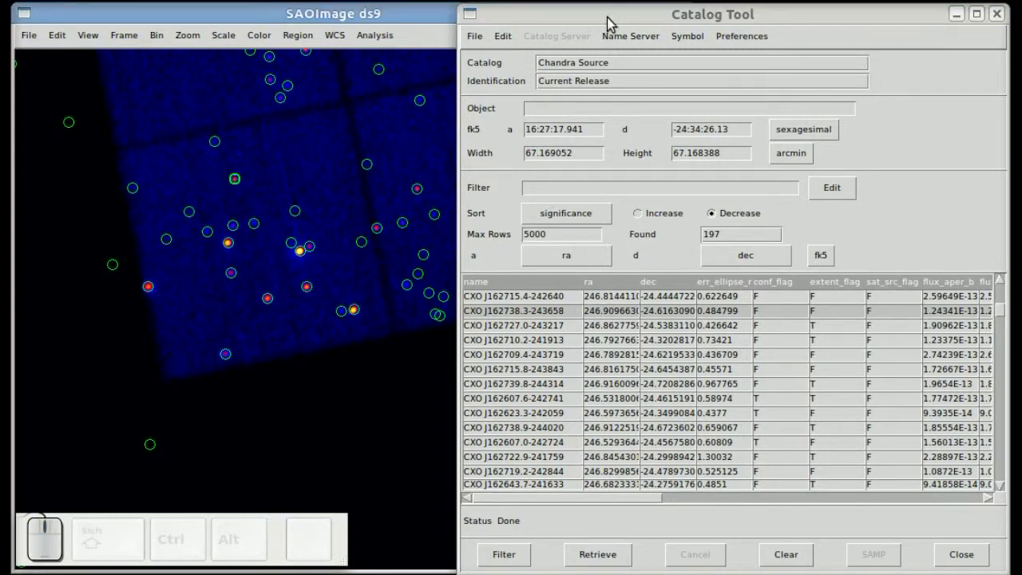
pyautogui.rightClick(610, 15)
pyautogui.click(655, 117)
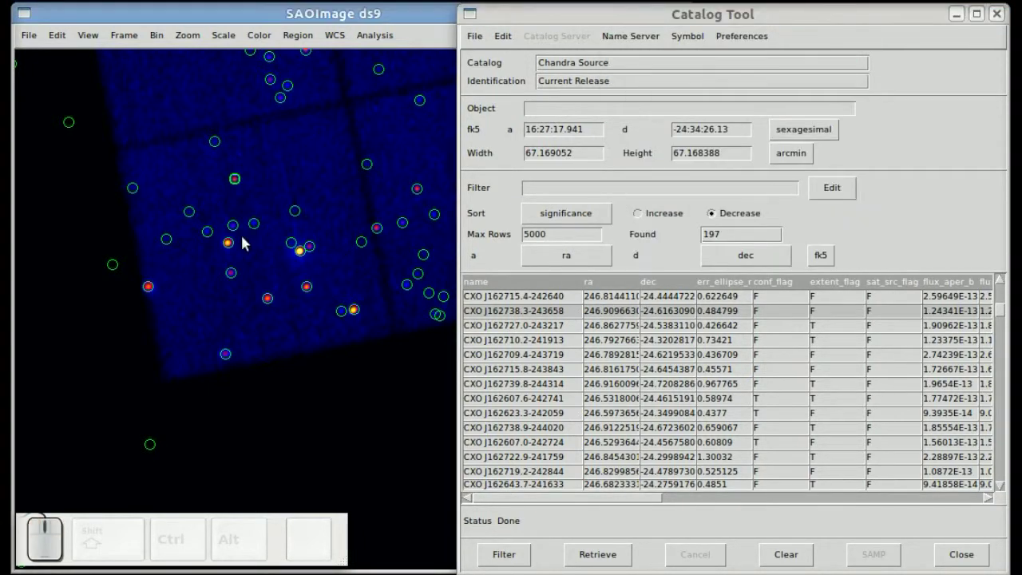
pyautogui.click(155, 297)
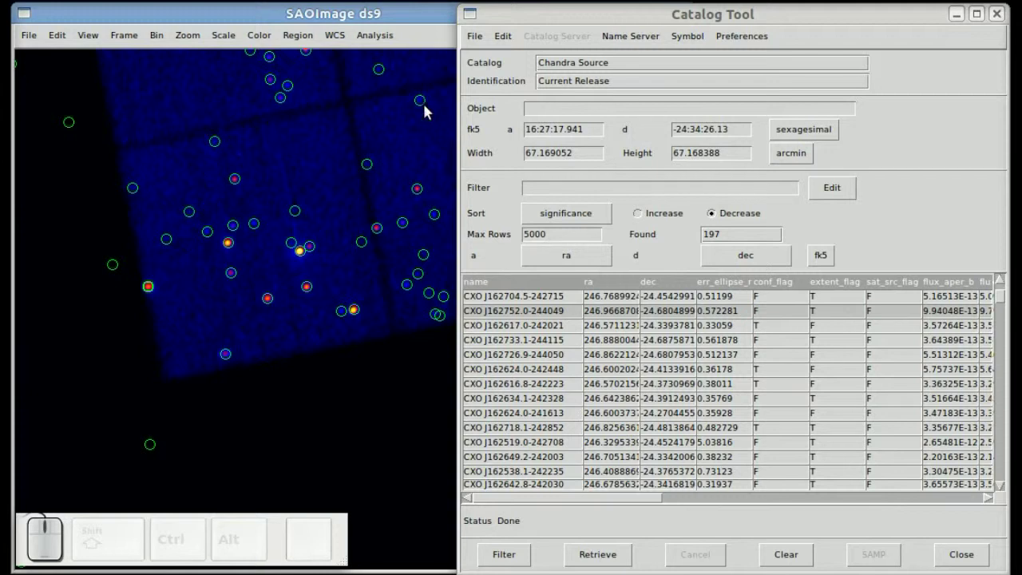
pyautogui.click(423, 106)
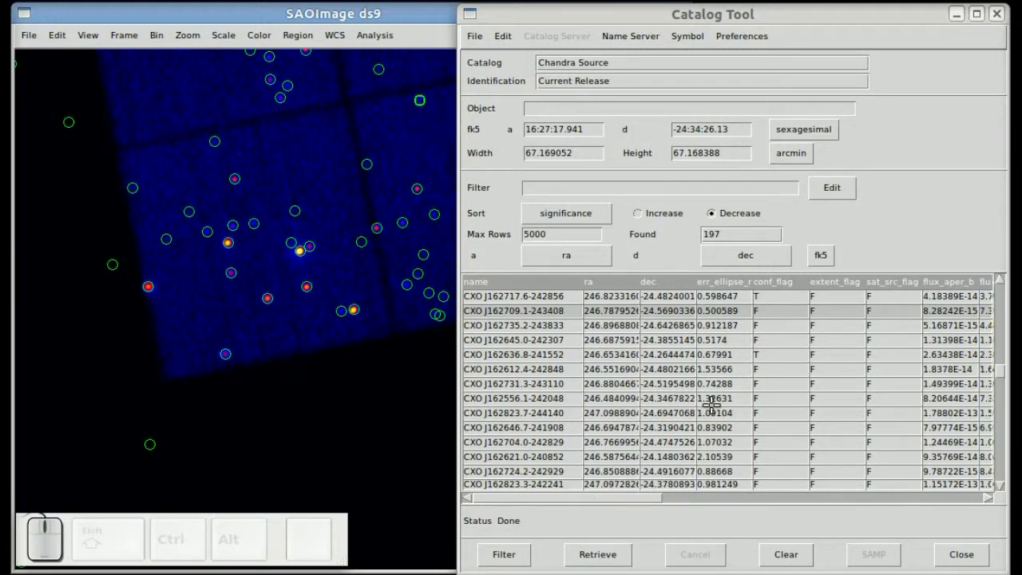
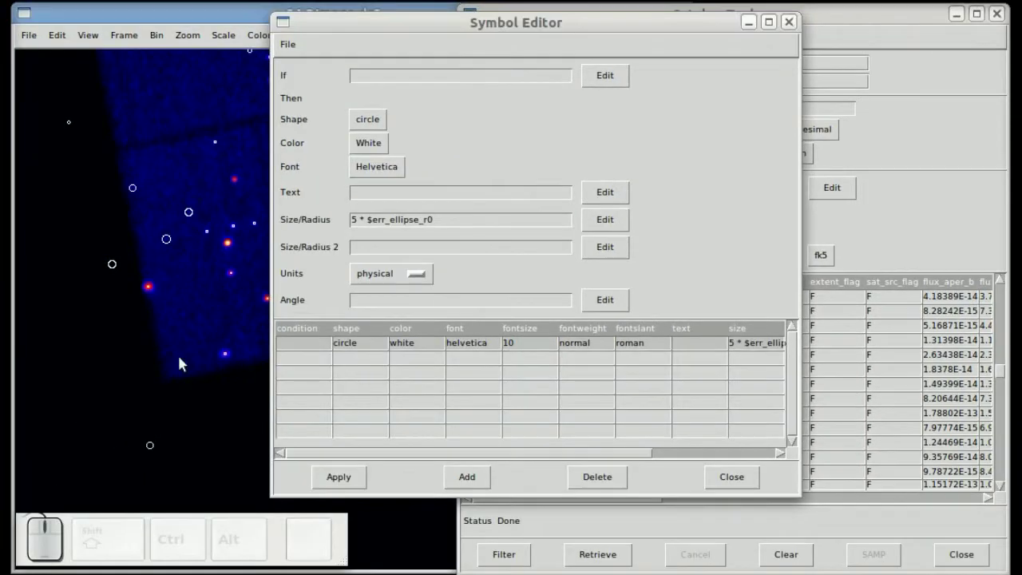
# Step: Move the Symbol Editor aside to inspect the new error-scaled white circles on the image
pyautogui.moveTo(352, 26); pyautogui.dragTo(370, 24)
pyautogui.click(370, 22)
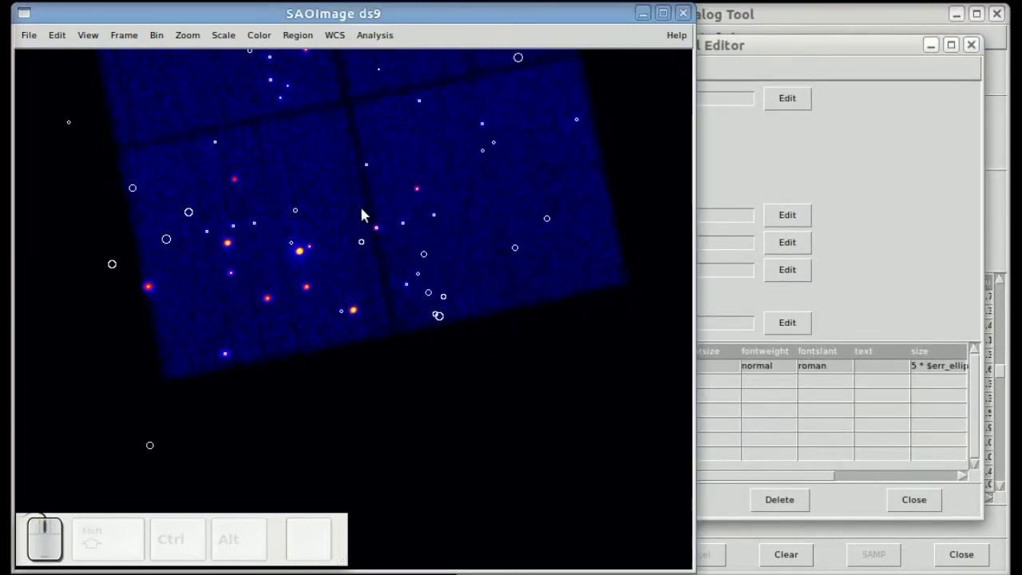
pyautogui.moveTo(286, 221); pyautogui.dragTo(495, 156)
pyautogui.moveTo(474, 152); pyautogui.dragTo(569, 219)
# Step: Bring the Symbol Editor back to the front for a second symbol rule
pyautogui.click(813, 47)
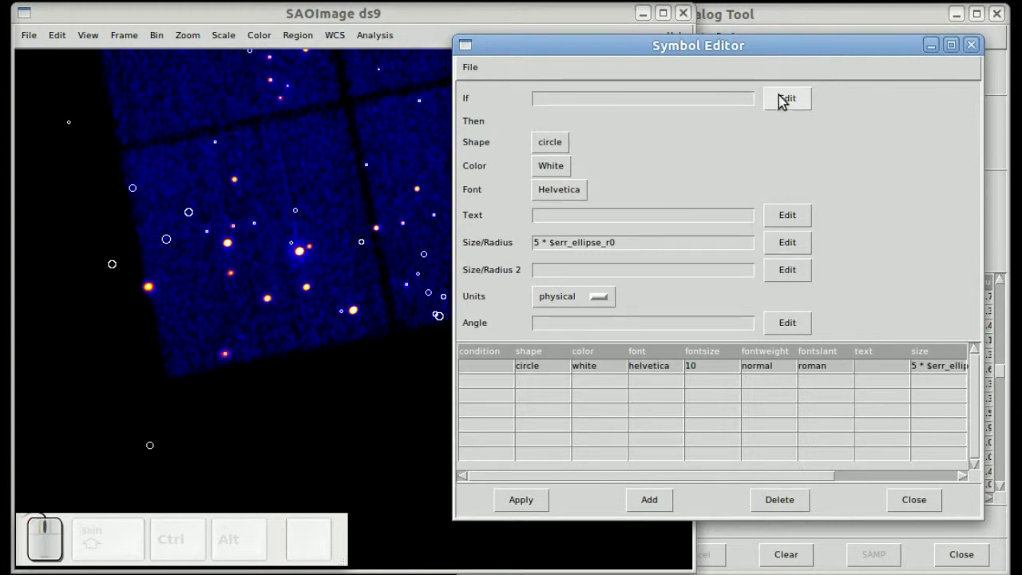
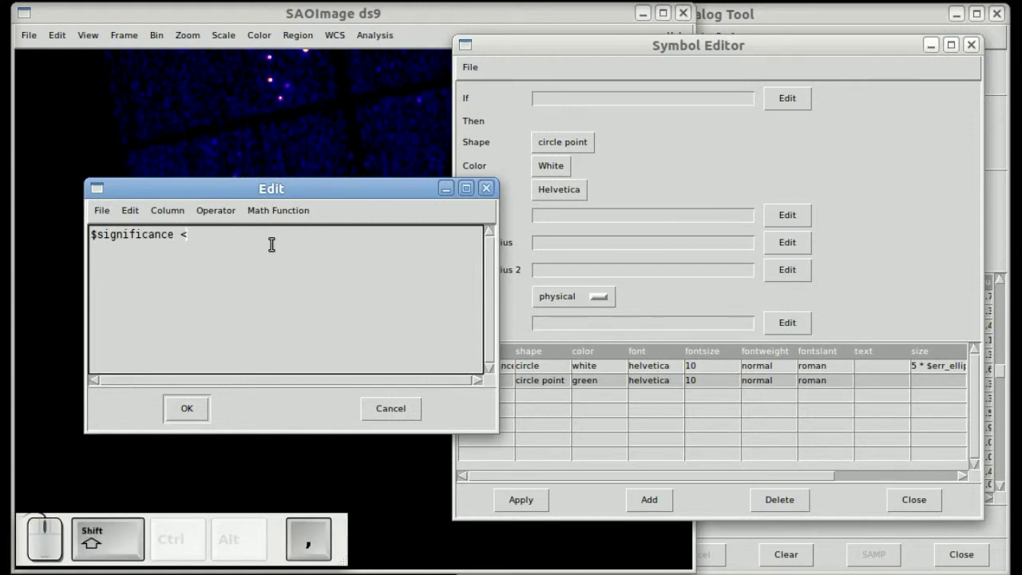
# Step: Confirm the $significance <= 10 condition, colour the second rule red, and inspect the source circles
pyautogui.press('shift+space')
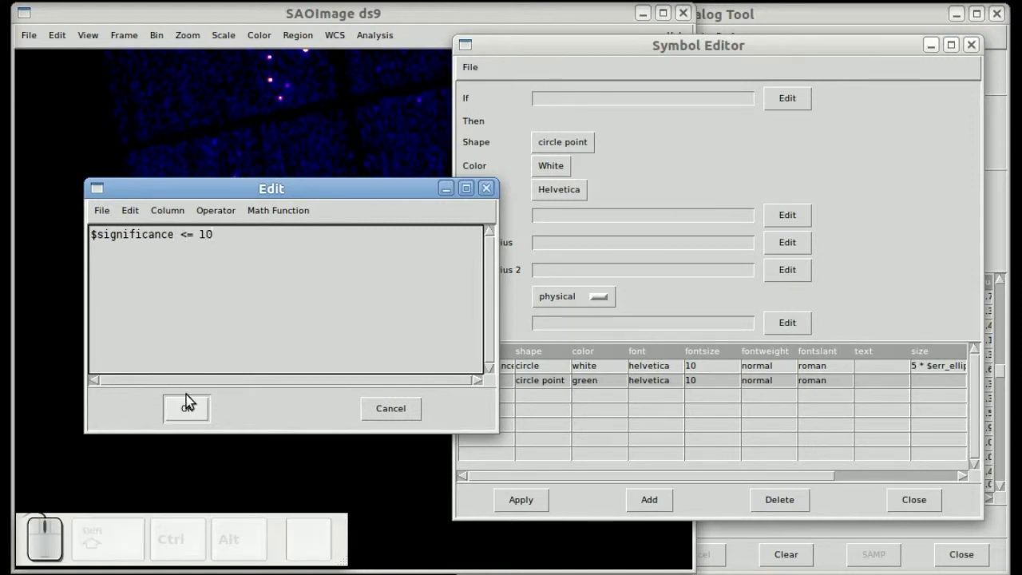
pyautogui.click(185, 411)
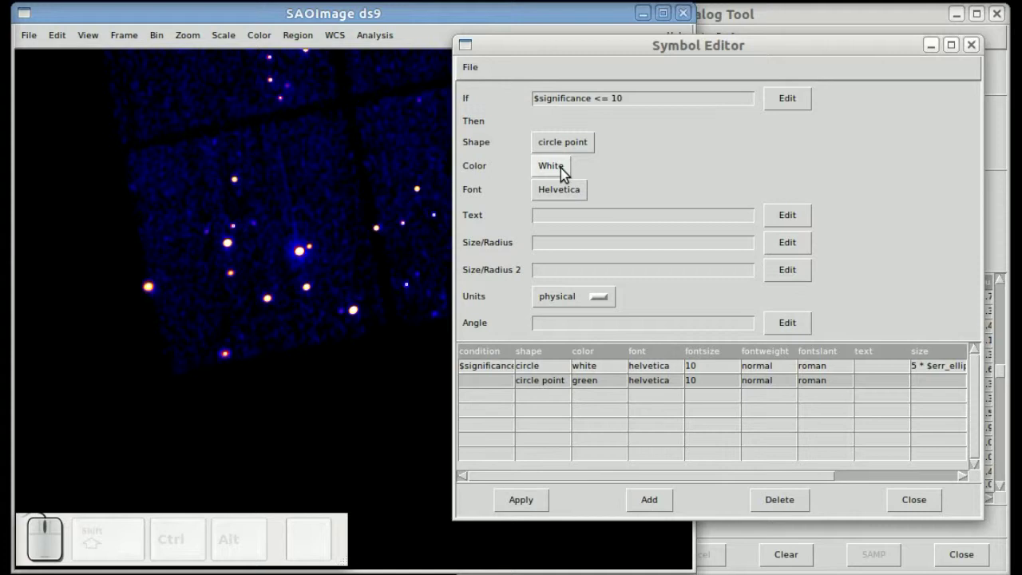
pyautogui.click(563, 170)
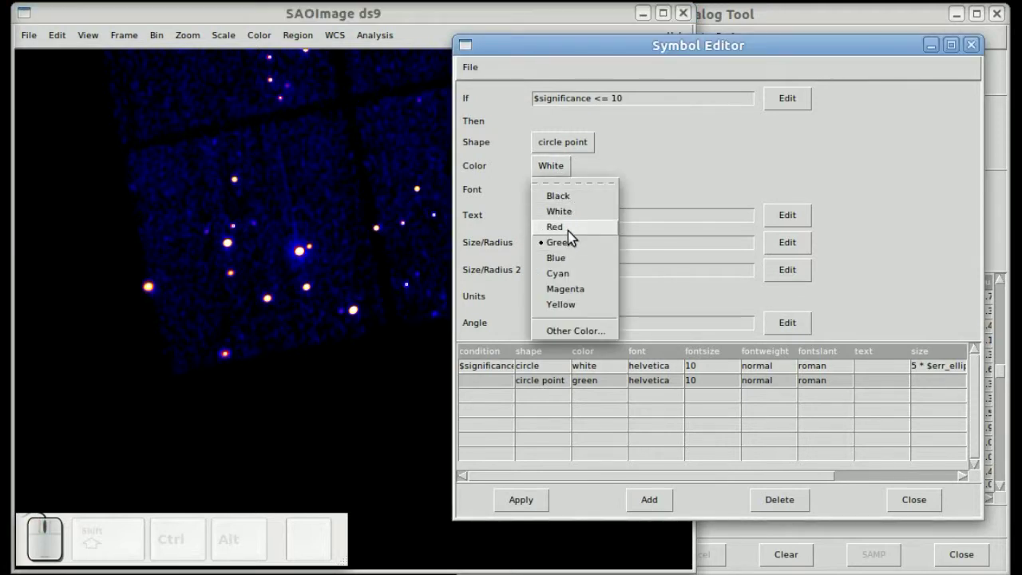
pyautogui.click(569, 233)
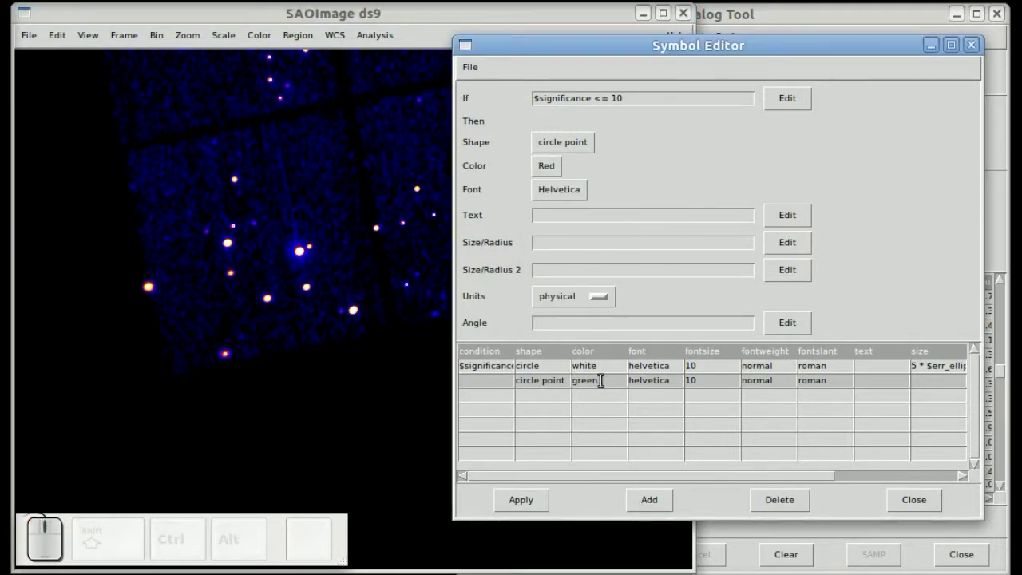
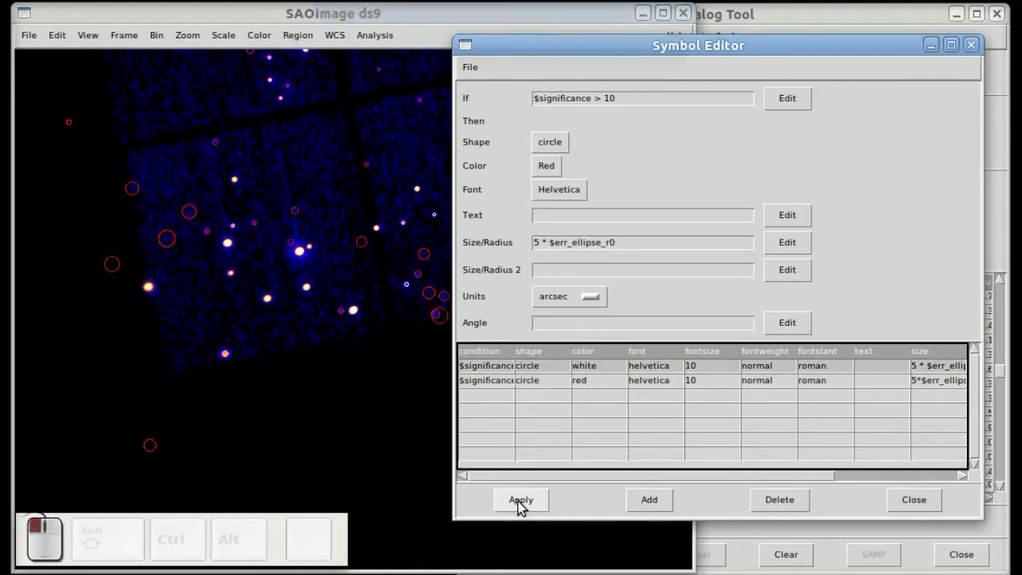
pyautogui.moveTo(542, 501); pyautogui.dragTo(447, 208)
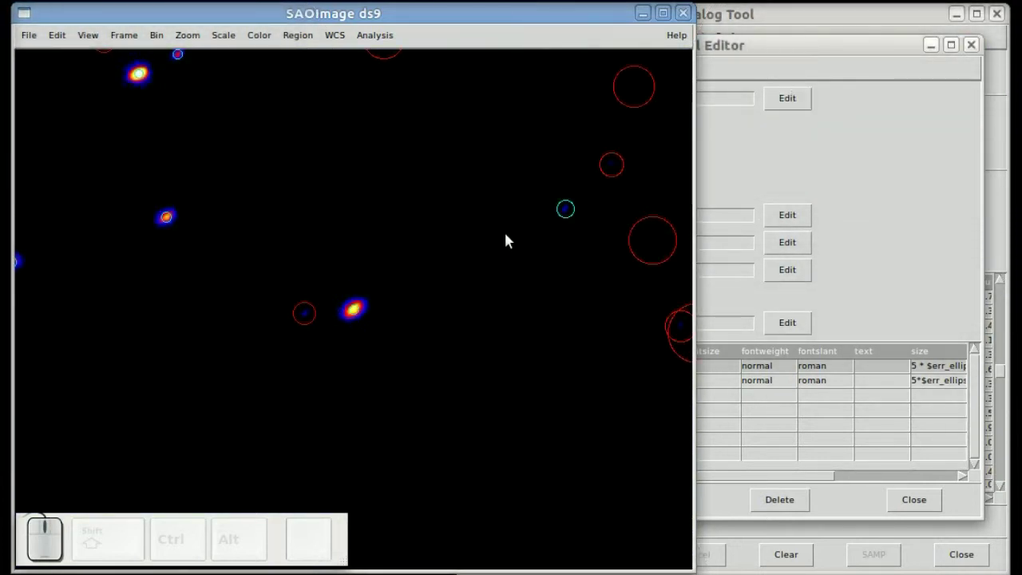